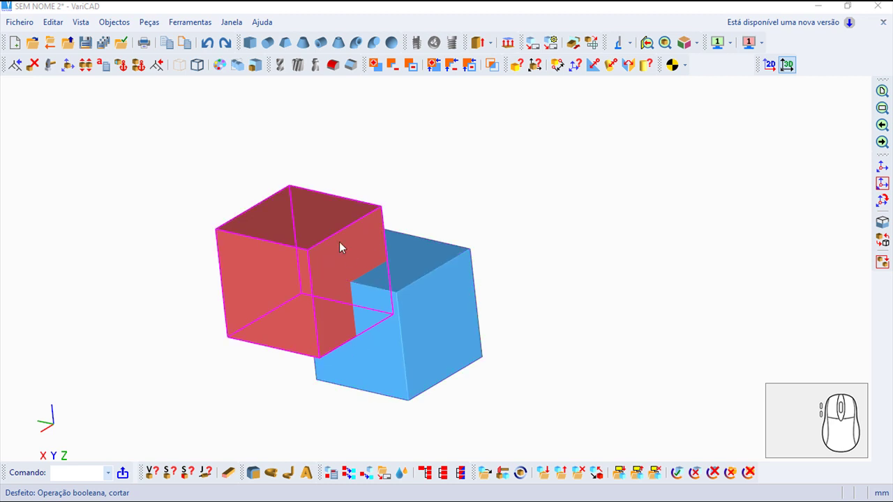
Step: Reach the Boolean operations list under the Objectos menu's Operações Boleanas entry
{"action": "left_click", "coordinate": [111, 25]}
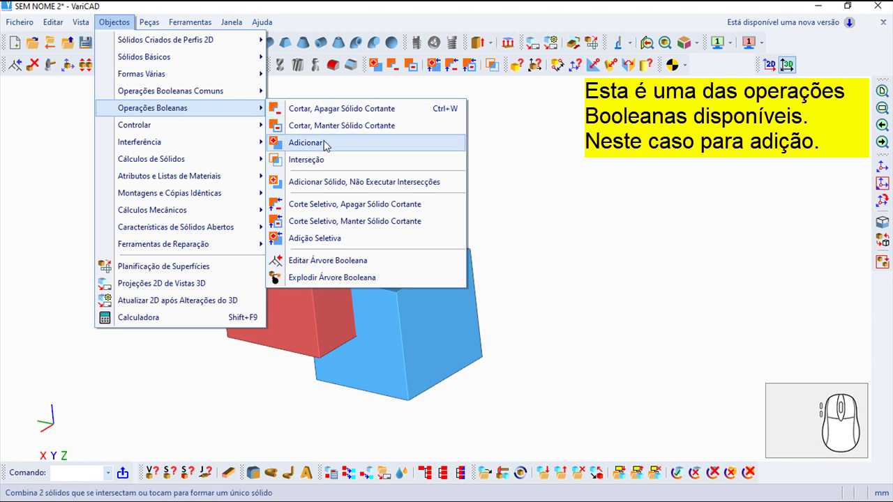
Step: Run Adicionar and pick the blue cube to merge it with the red cube into one solid
{"action": "left_click", "coordinate": [327, 147]}
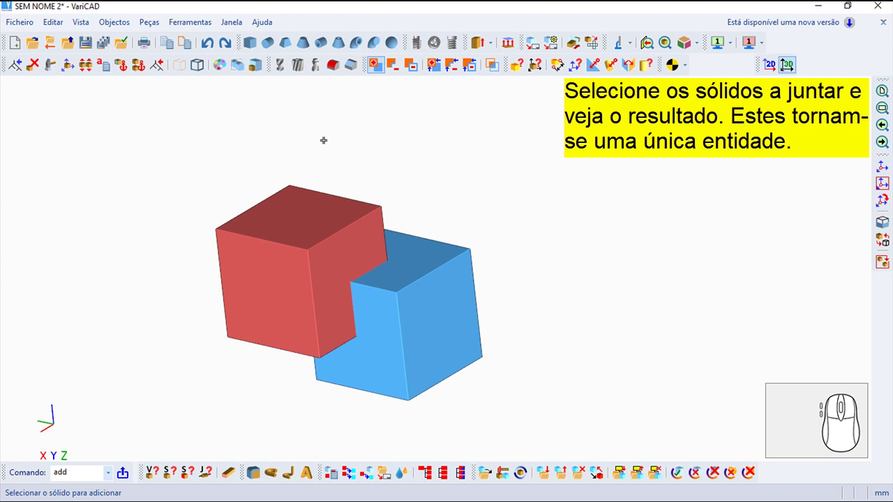
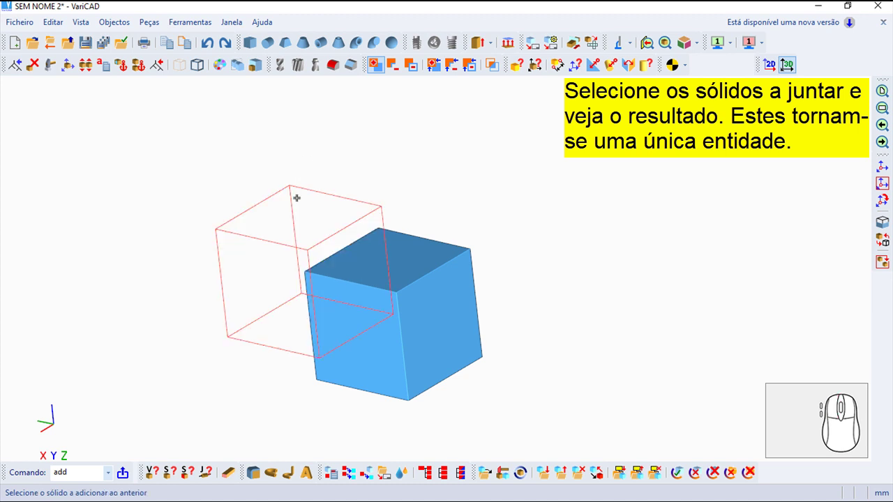
{"action": "left_click", "coordinate": [159, 62]}
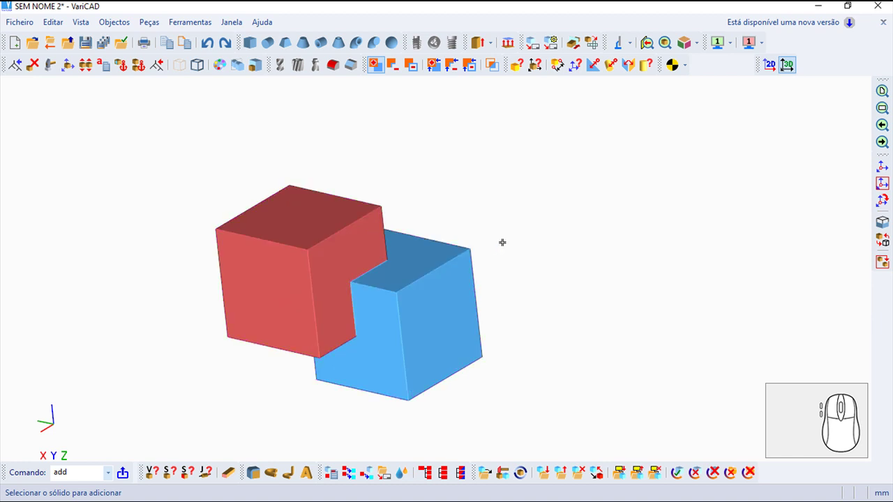